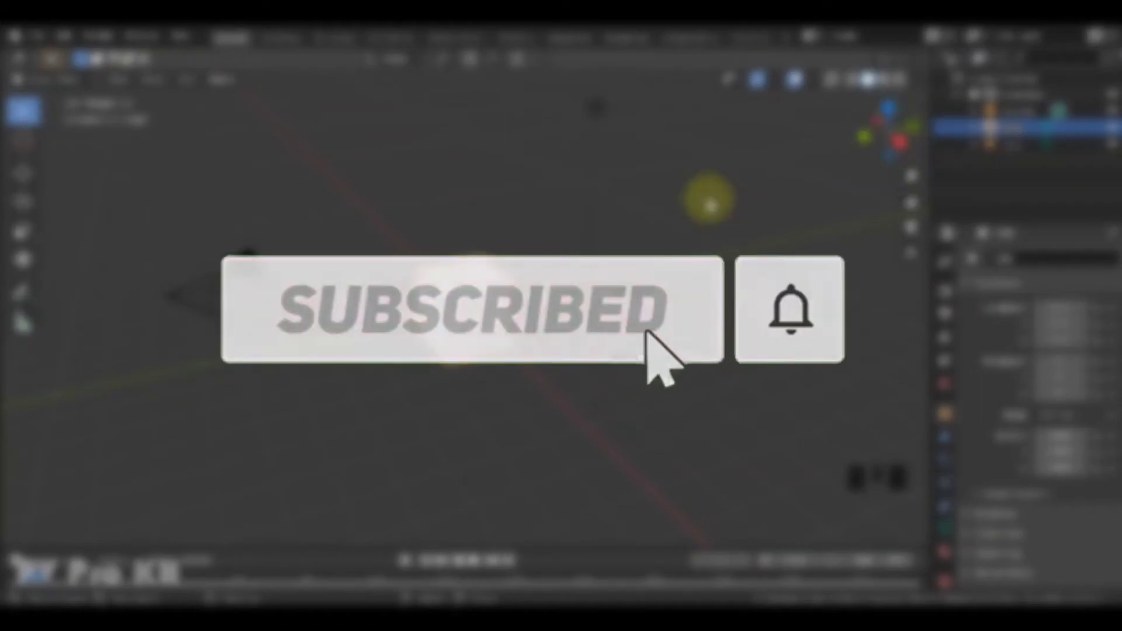
# Delete the default camera and light, leaving only the cube in the scene.
pyautogui.click(469, 297)
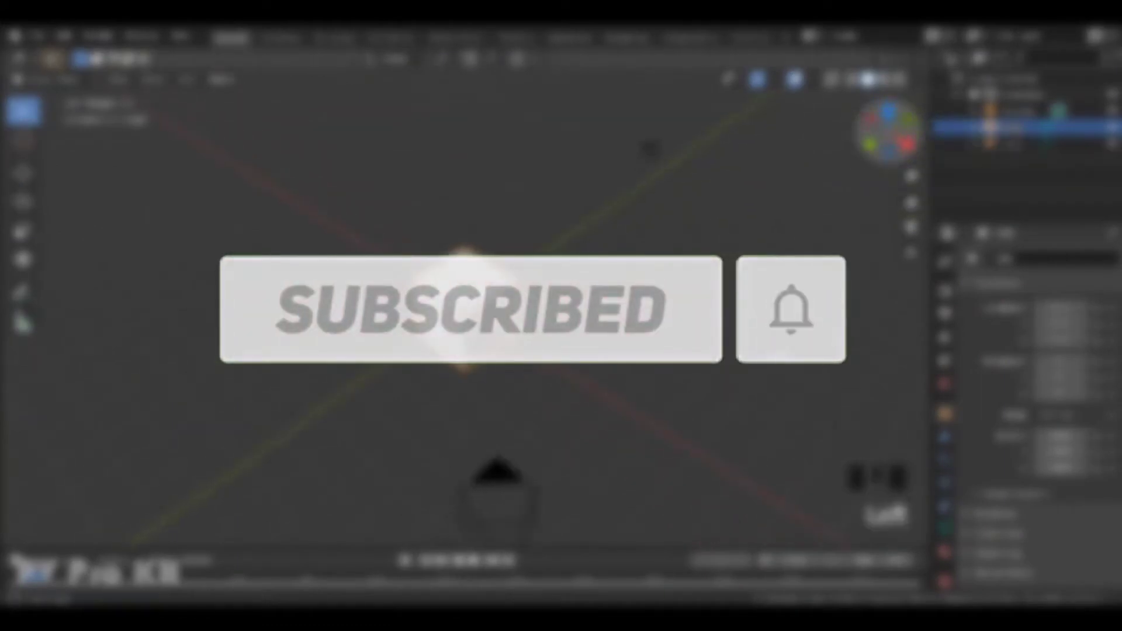
pyautogui.press('x')
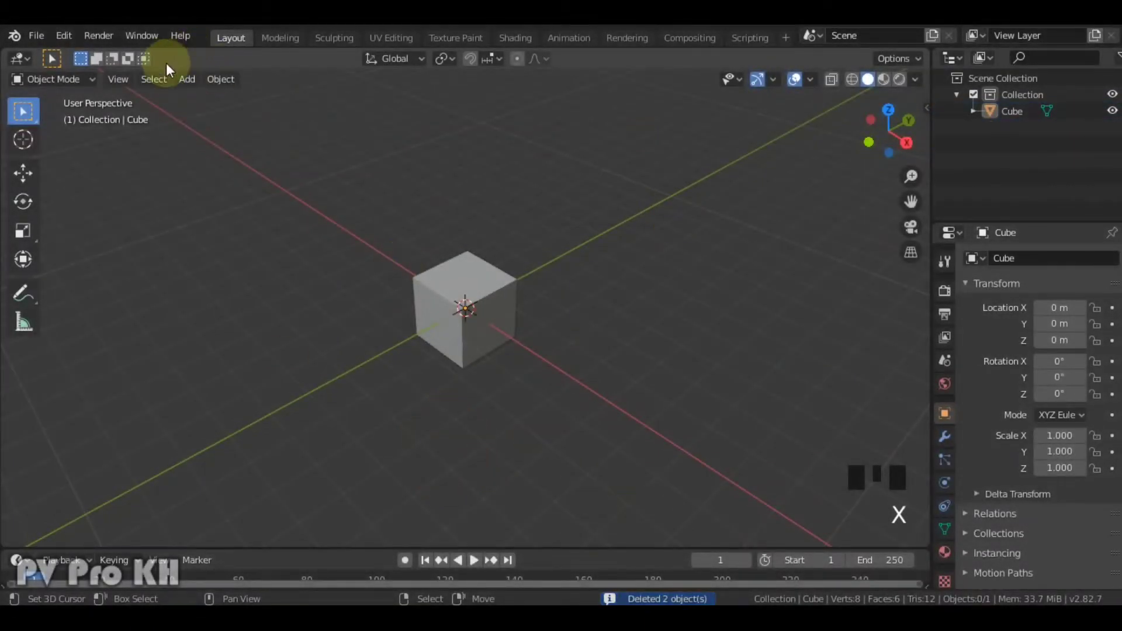
# Add a UV sphere, scale it, and move it to one side of the cube.
pyautogui.moveTo(53, 56); pyautogui.dragTo(53, 56)
pyautogui.press('s')
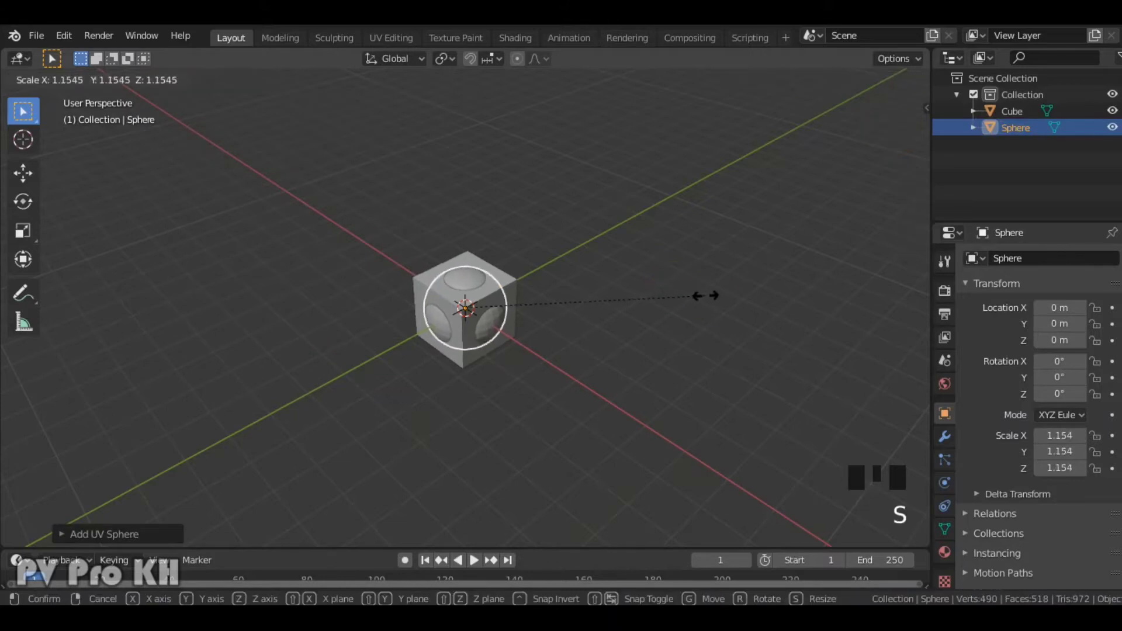
pyautogui.click(53, 56)
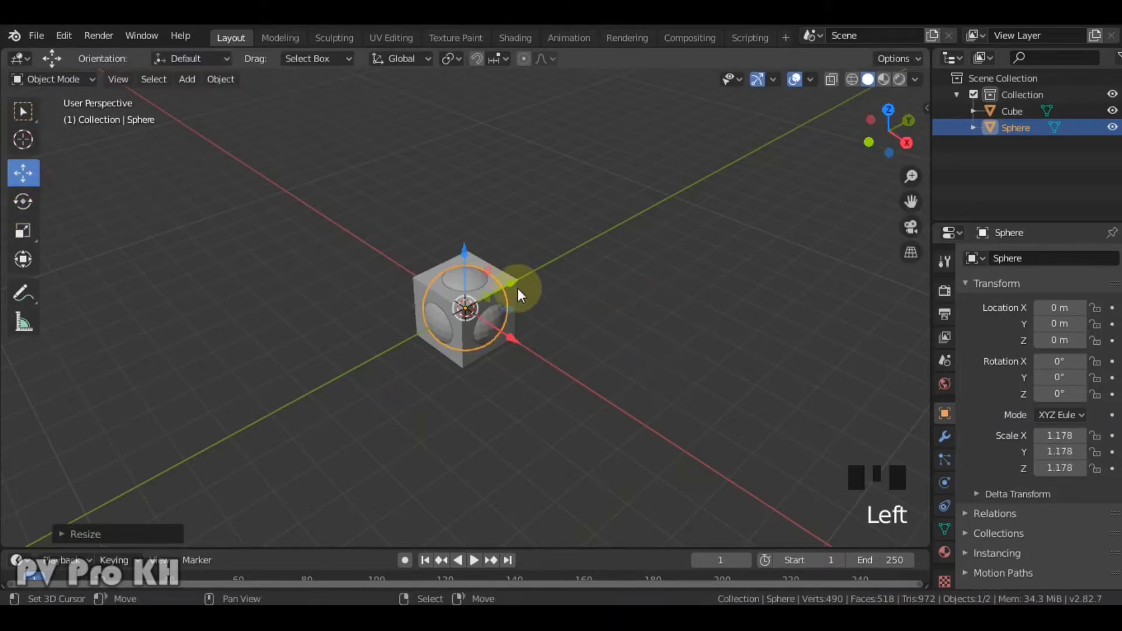
pyautogui.moveTo(529, 280); pyautogui.dragTo(506, 306)
# Add a cylinder and move it to the opposite side of the cube.
pyautogui.moveTo(510, 285); pyautogui.dragTo(633, 413)
pyautogui.rightClick(633, 412)
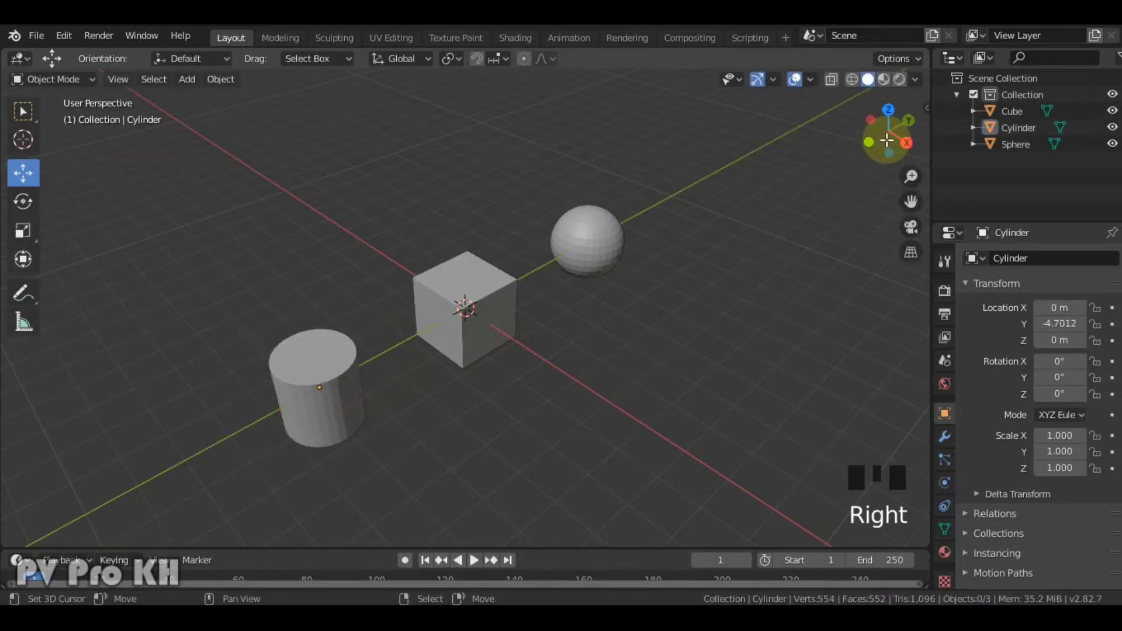
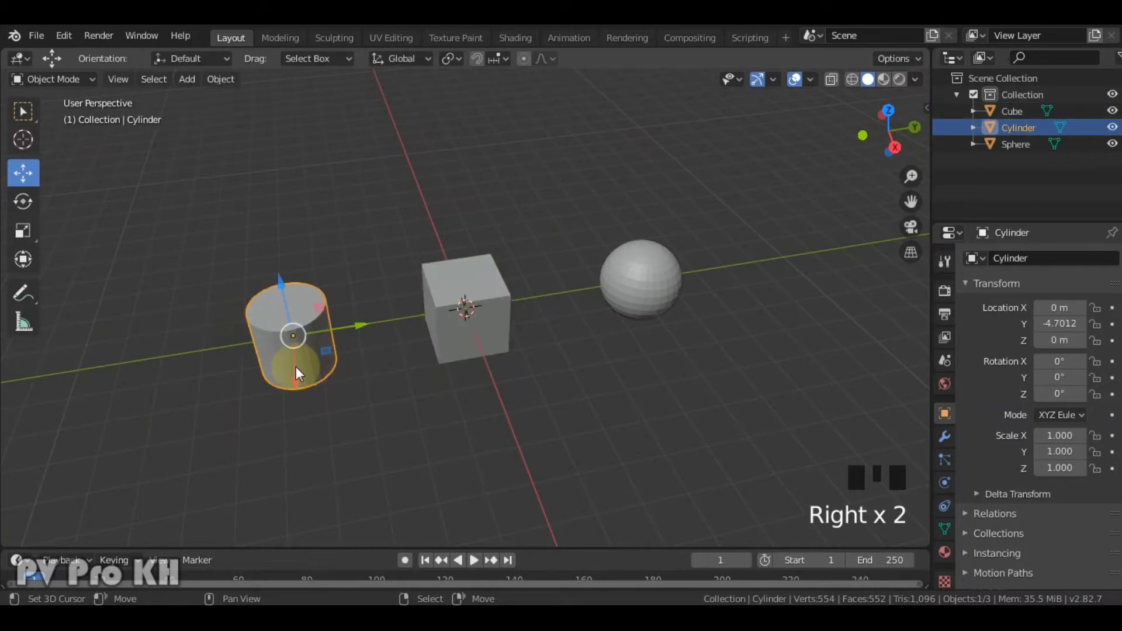
# Duplicate the cube and raise the copy to overlap the cylinder's top corner.
pyautogui.rightClick(470, 323)
pyautogui.press('shift+d')
pyautogui.moveTo(514, 294); pyautogui.dragTo(350, 310)
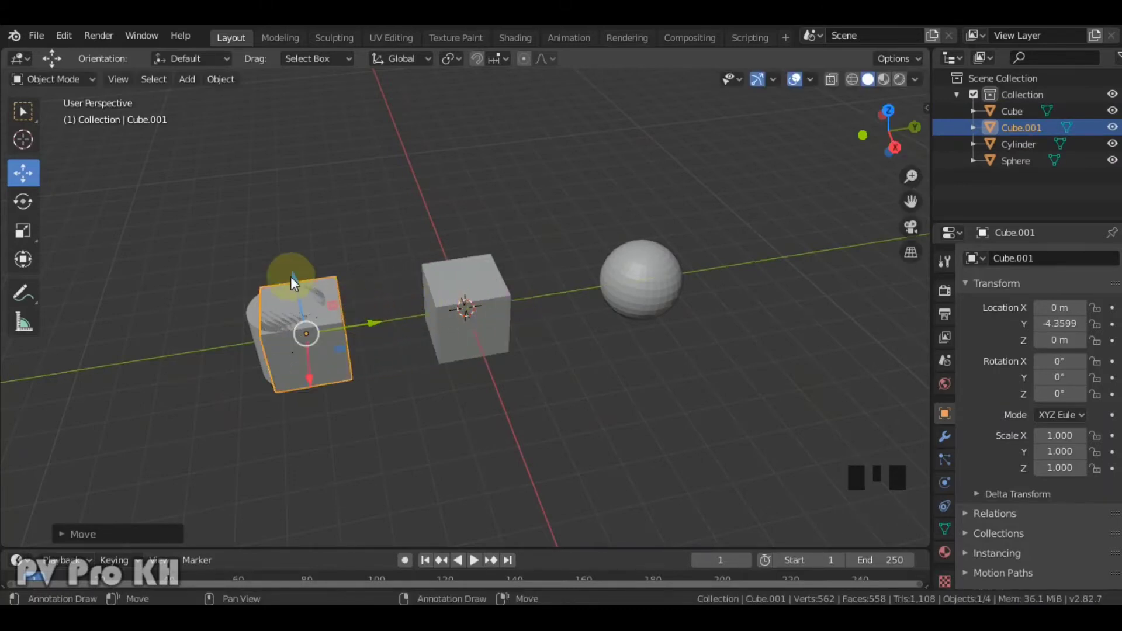
pyautogui.moveTo(299, 258); pyautogui.dragTo(723, 238)
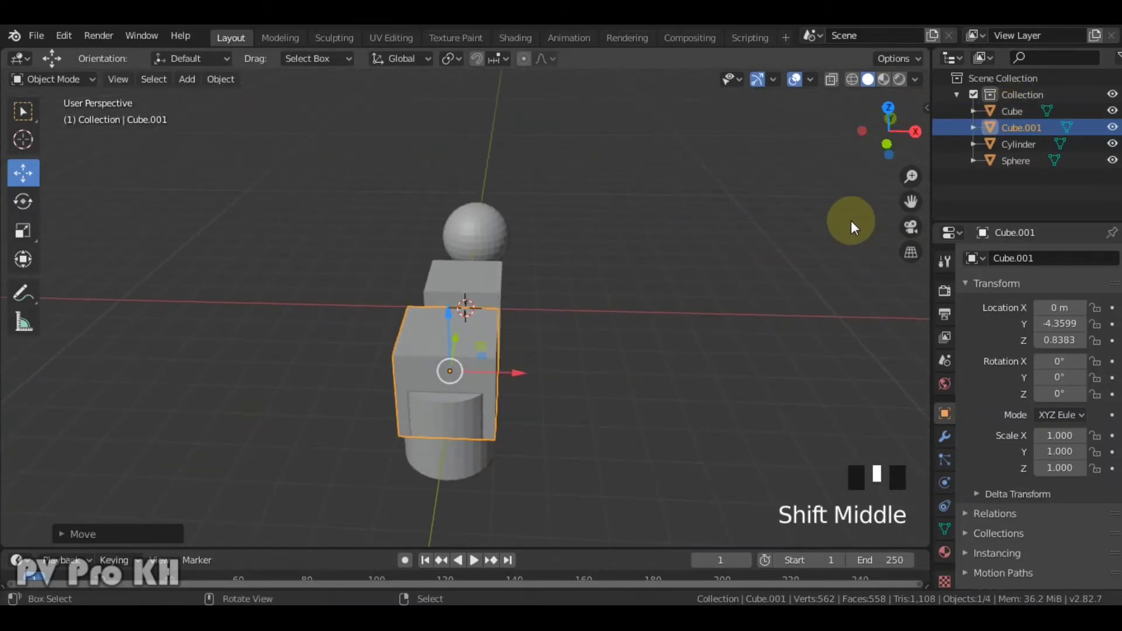
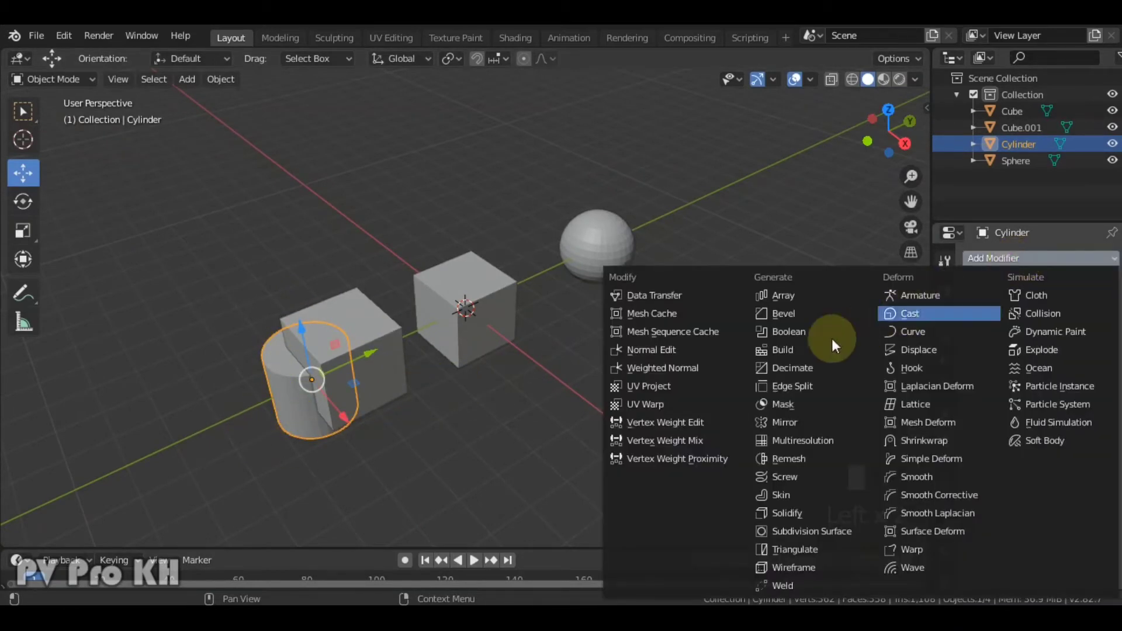
# Add a Boolean Difference modifier on the cylinder targeting Cube.001 and hide the cutter.
pyautogui.click(810, 339)
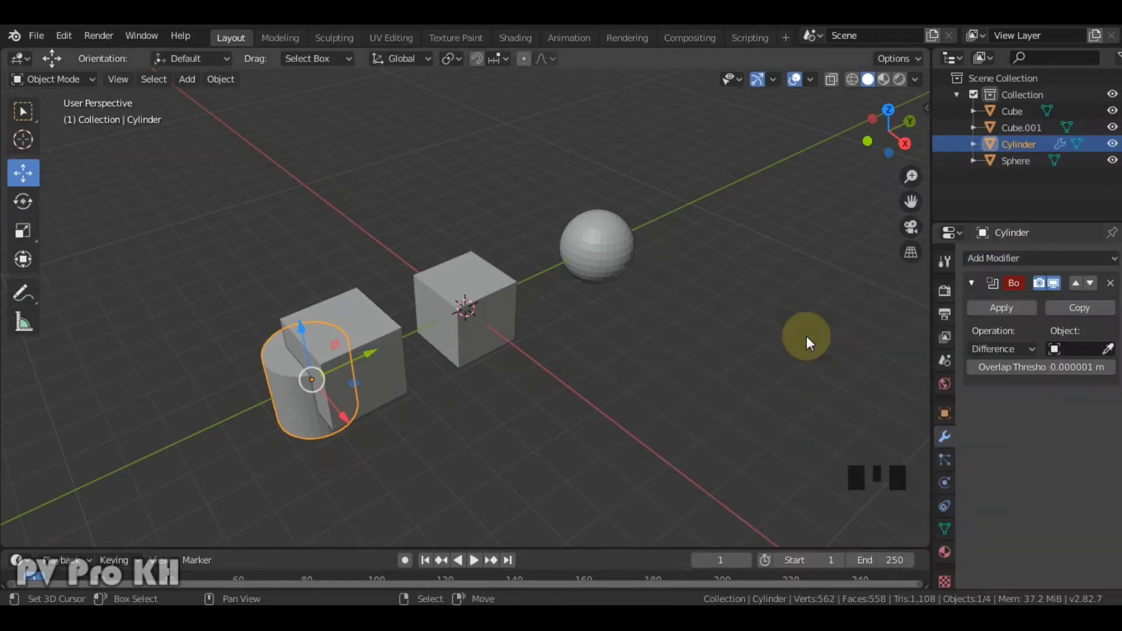
pyautogui.click(1113, 355)
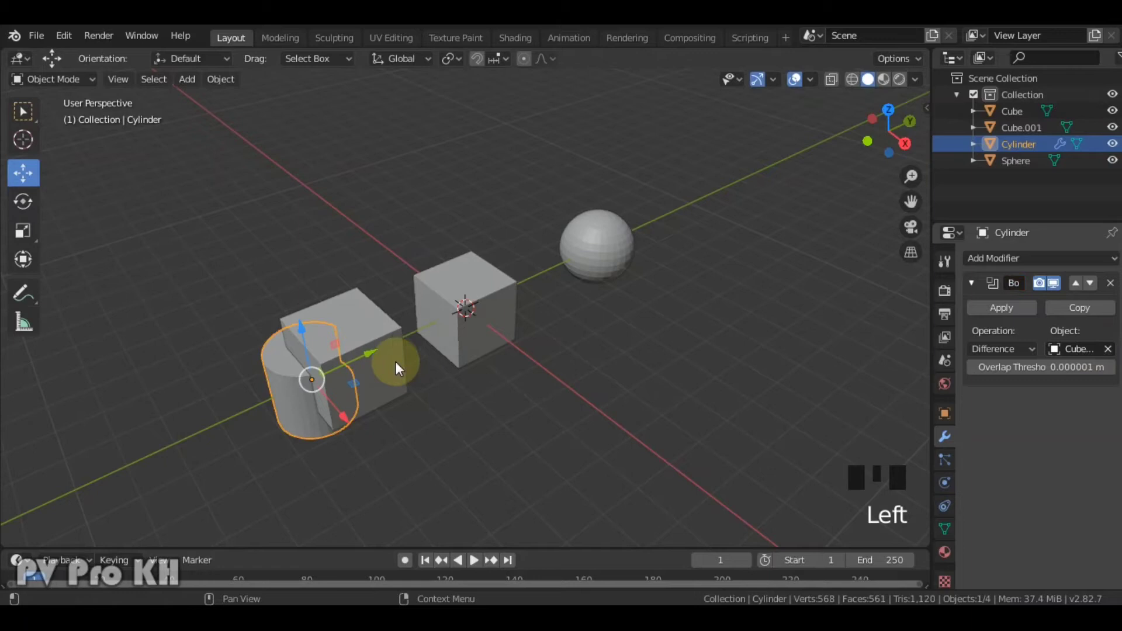
pyautogui.rightClick(401, 368)
pyautogui.press('h')
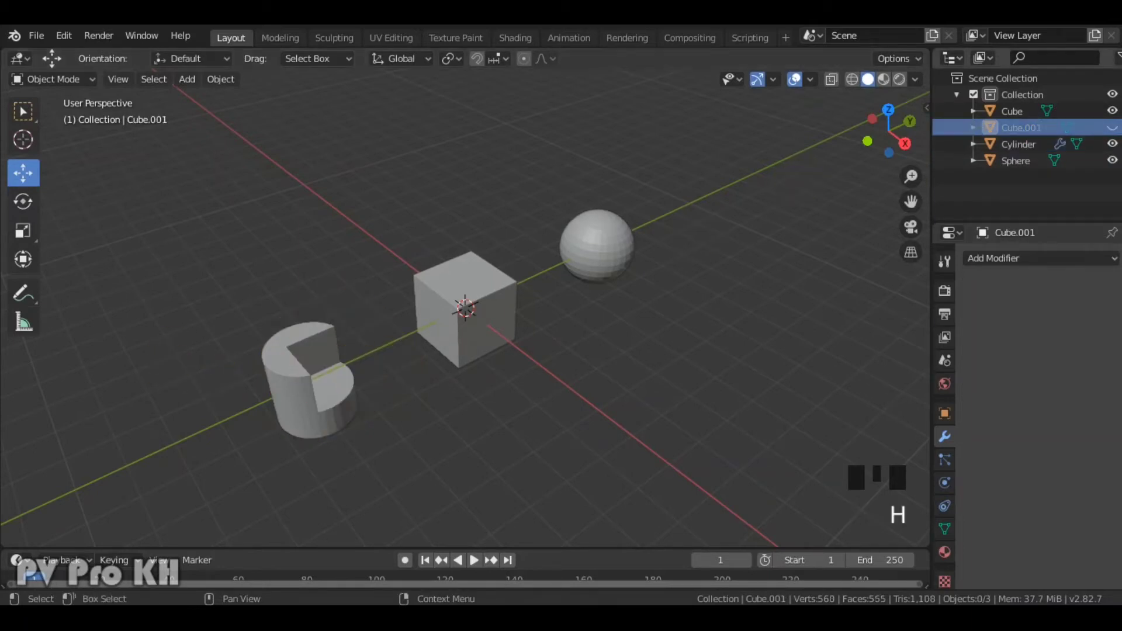
pyautogui.click(1114, 128)
pyautogui.click(1114, 127)
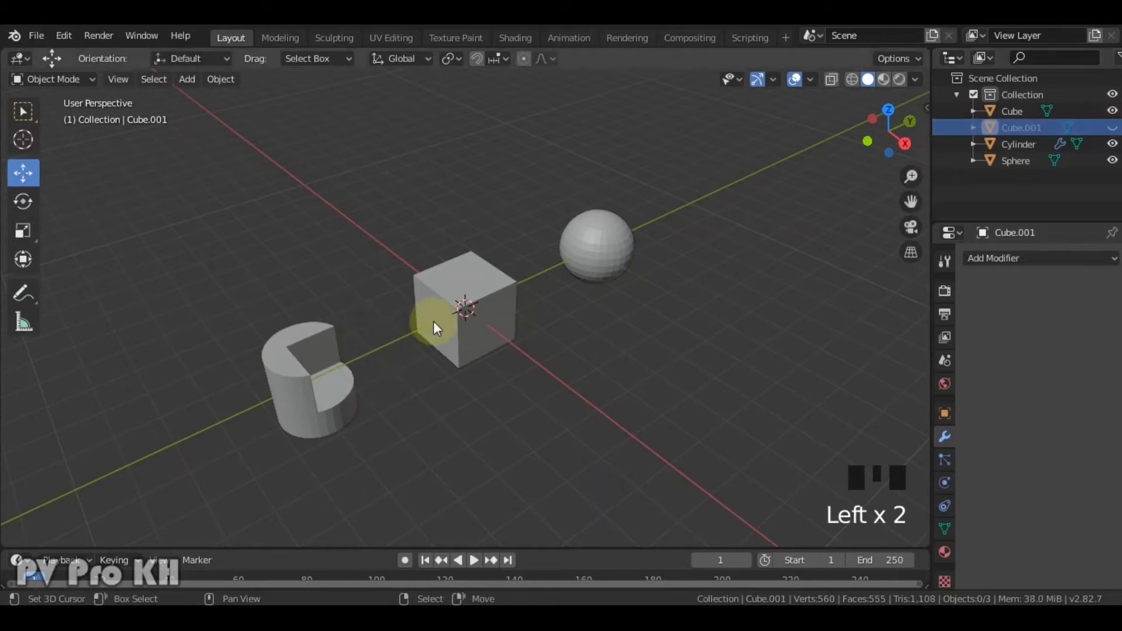
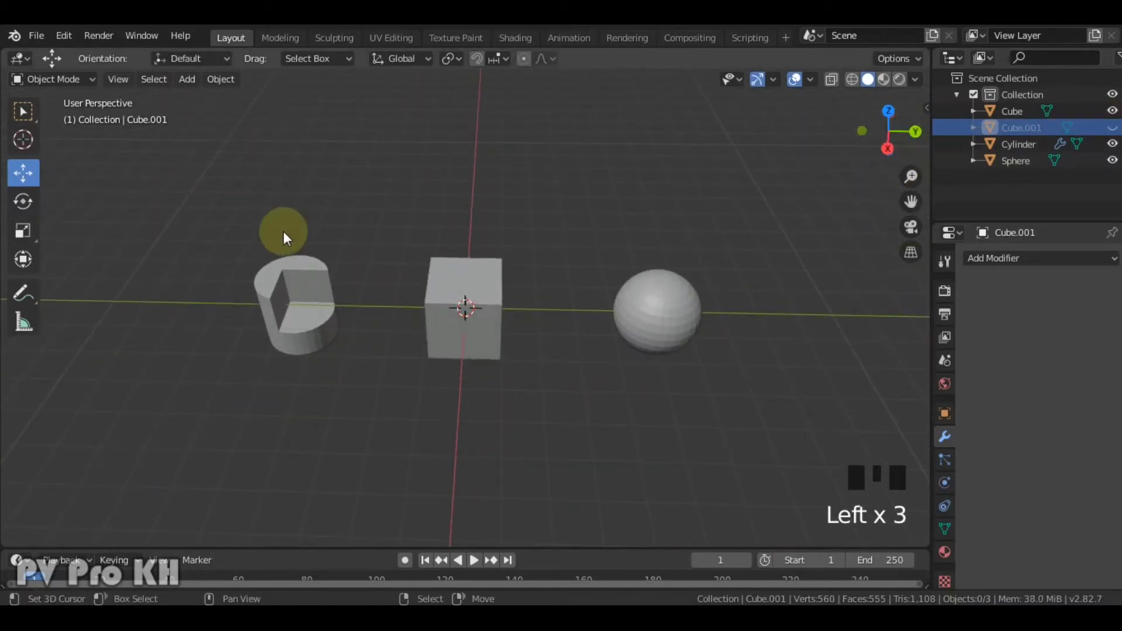
# Apply the Boolean cut to the cylinder and delete the cutting cube Cube.001.
pyautogui.rightClick(302, 287)
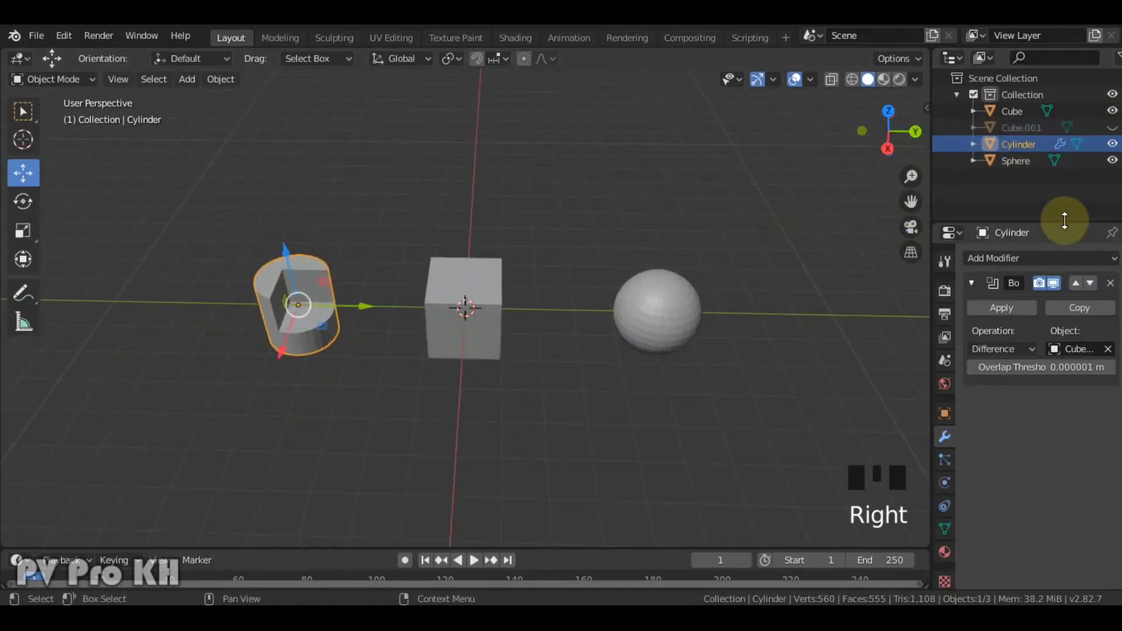
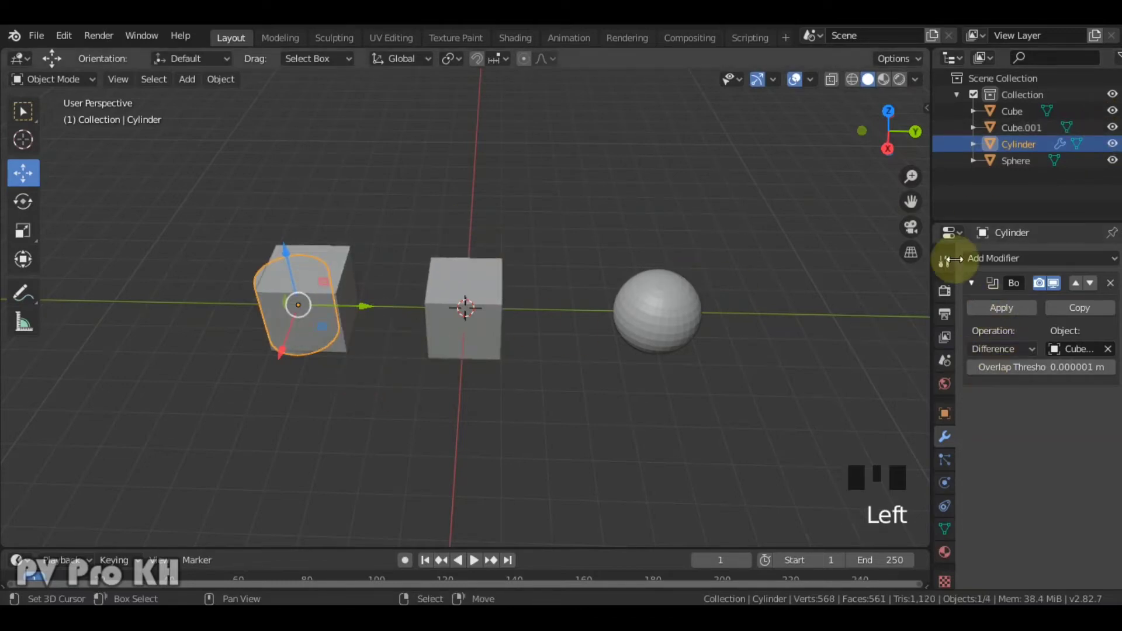
pyautogui.click(1006, 310)
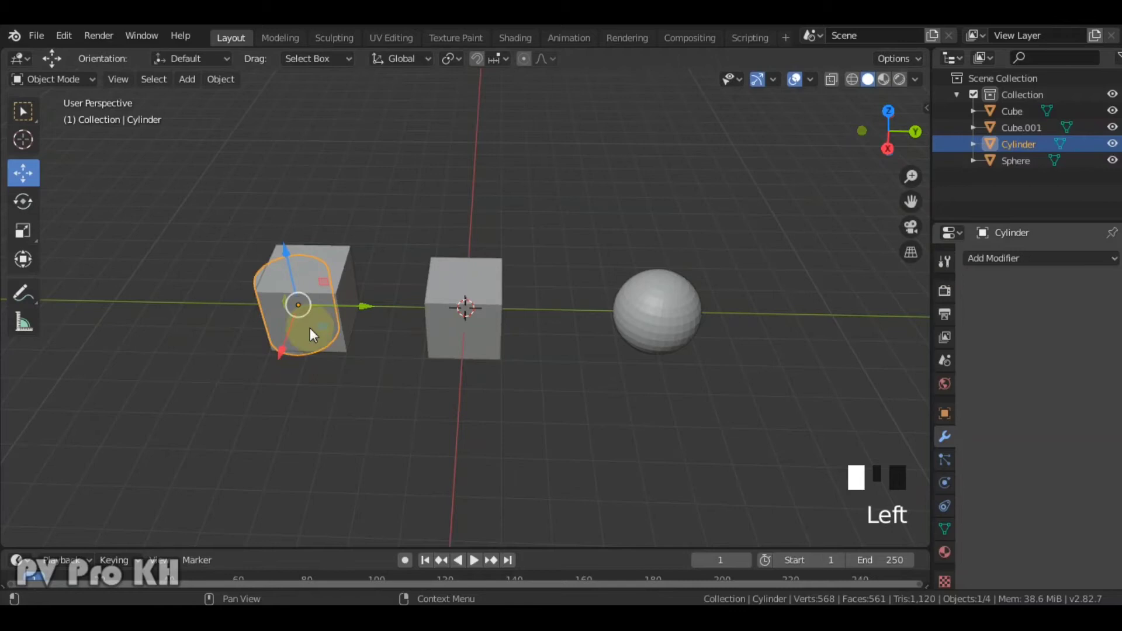
pyautogui.rightClick(354, 320)
pyautogui.press('x')
pyautogui.rightClick(400, 283)
pyautogui.rightClick(276, 304)
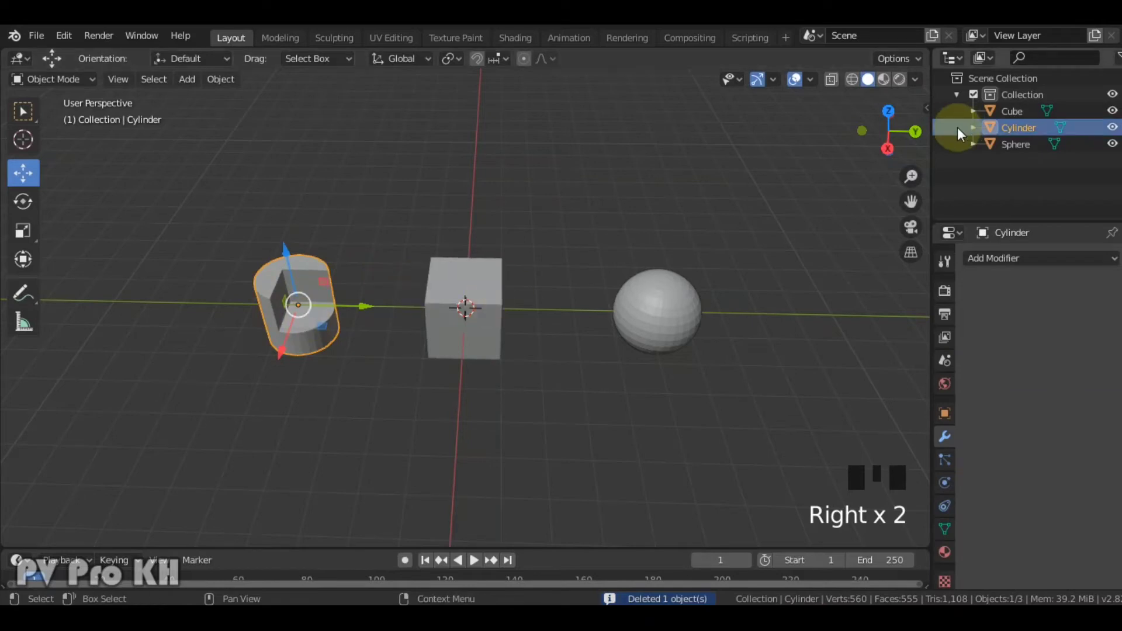
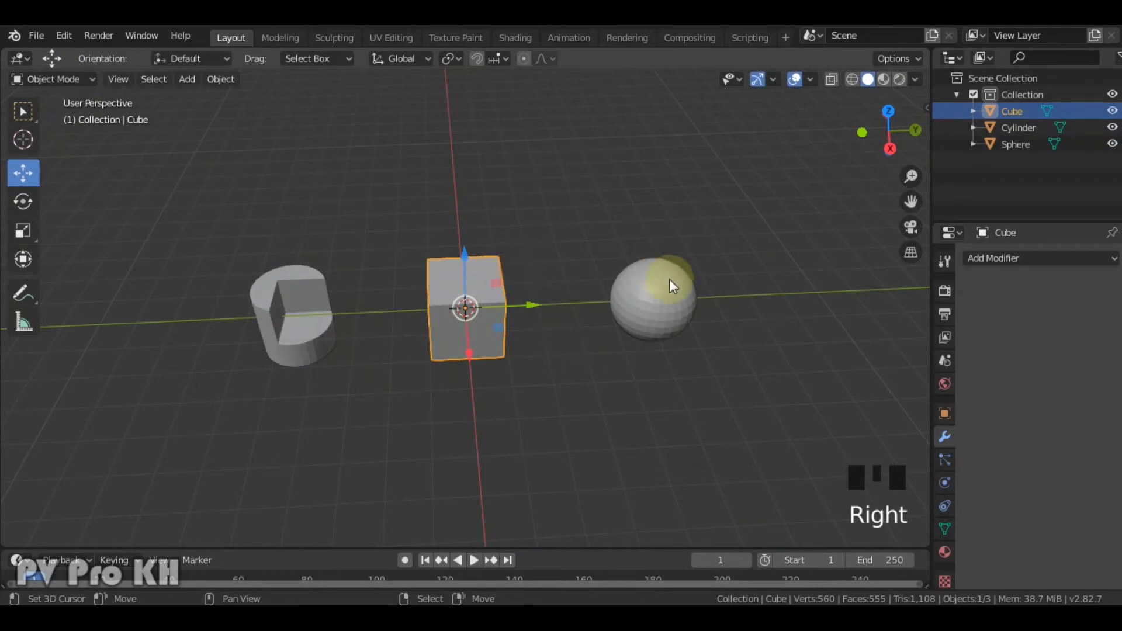
# Duplicate the sphere into the middle cube and scale it to poke through the cube's faces.
pyautogui.rightClick(678, 289)
pyautogui.press('shift+d')
pyautogui.moveTo(713, 296); pyautogui.dragTo(540, 293)
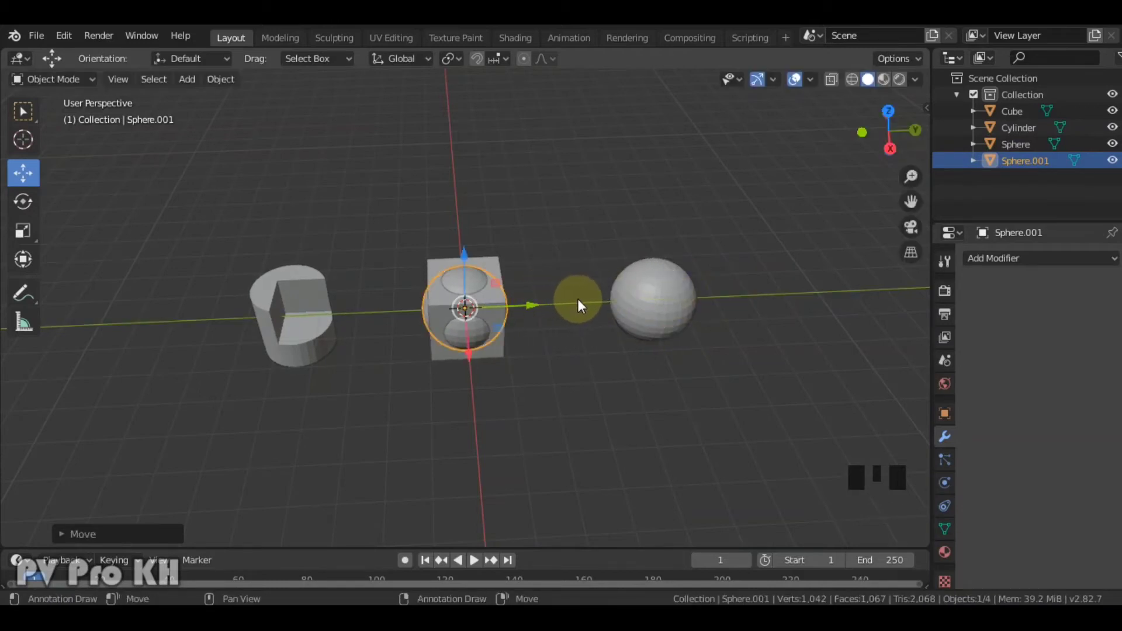
pyautogui.press('s')
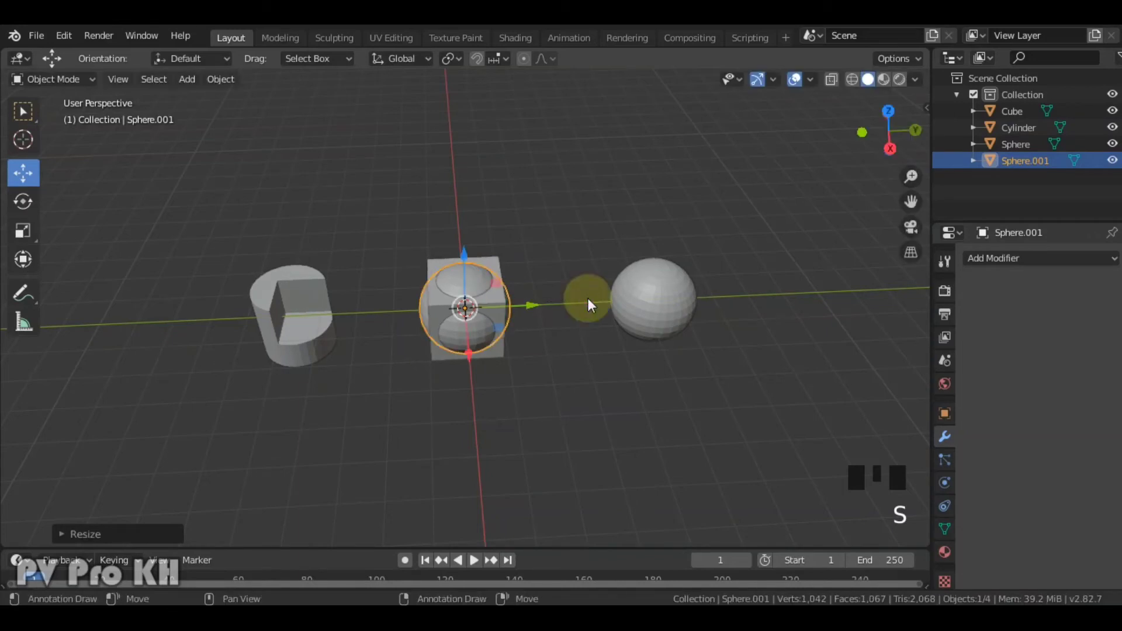
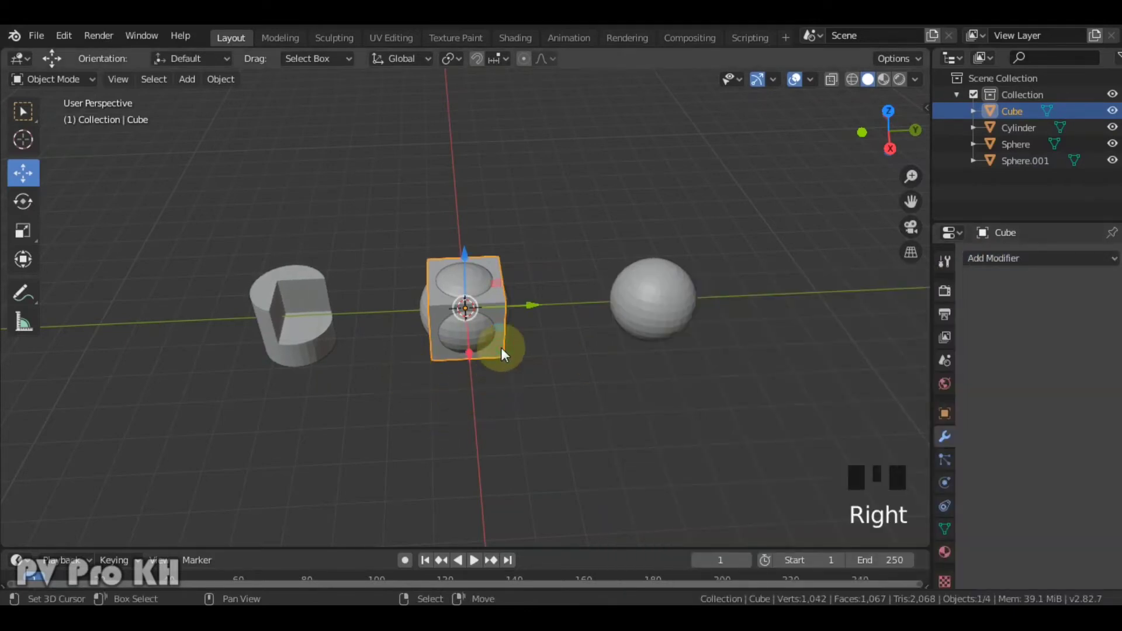
# Duplicate the middle cube and place the copy over the right-hand sphere.
pyautogui.press('shift+d')
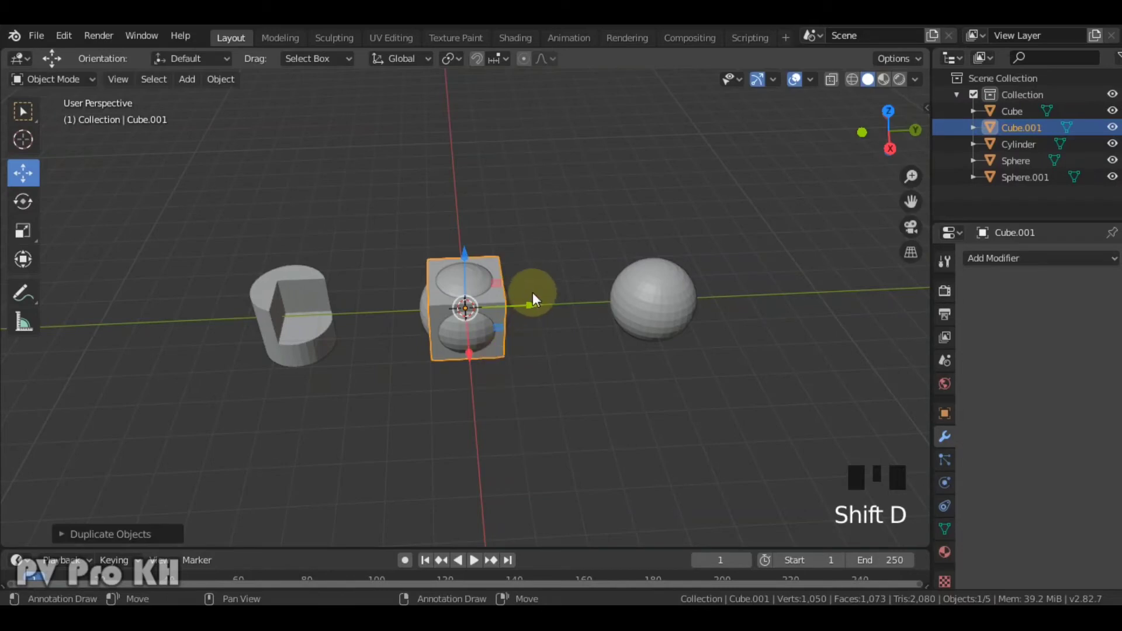
pyautogui.moveTo(545, 300); pyautogui.dragTo(719, 315)
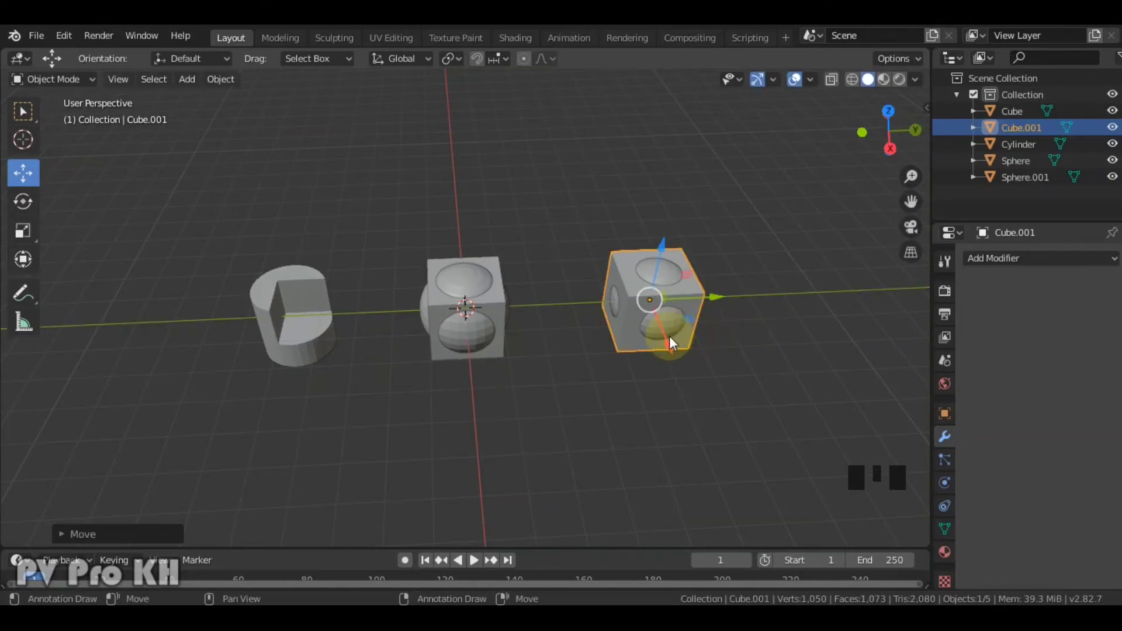
pyautogui.moveTo(678, 354); pyautogui.dragTo(657, 323)
pyautogui.rightClick(456, 336)
# Cut round holes through the middle cube with a Boolean Difference on Sphere.001, apply it, and delete Sphere.001.
pyautogui.rightClick(496, 310)
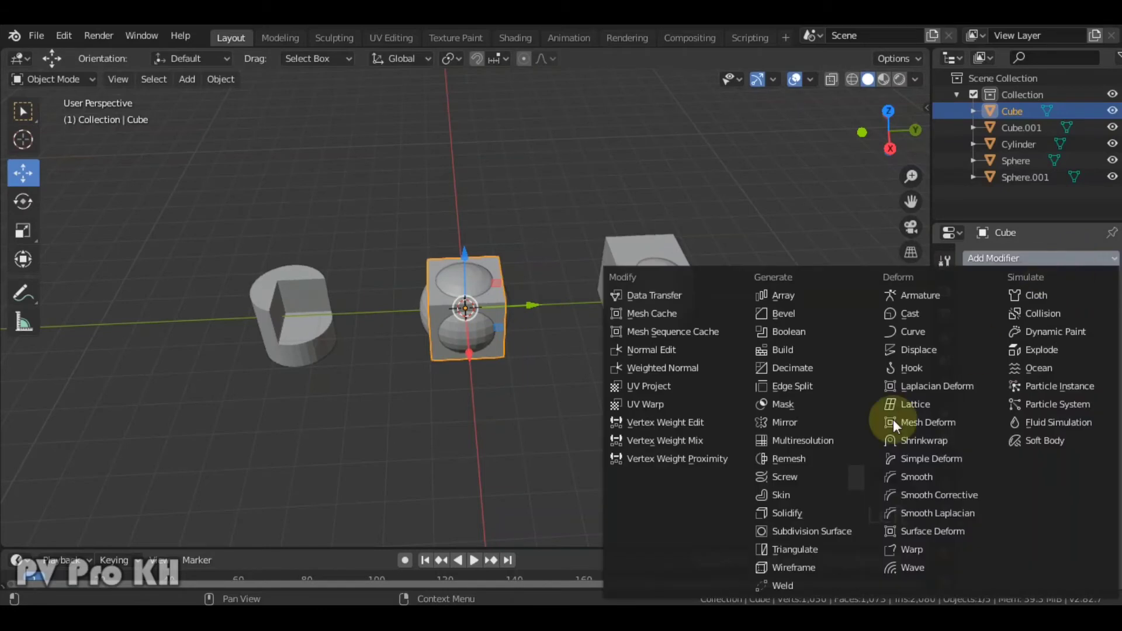
pyautogui.moveTo(829, 341); pyautogui.dragTo(1059, 320)
pyautogui.click(1109, 354)
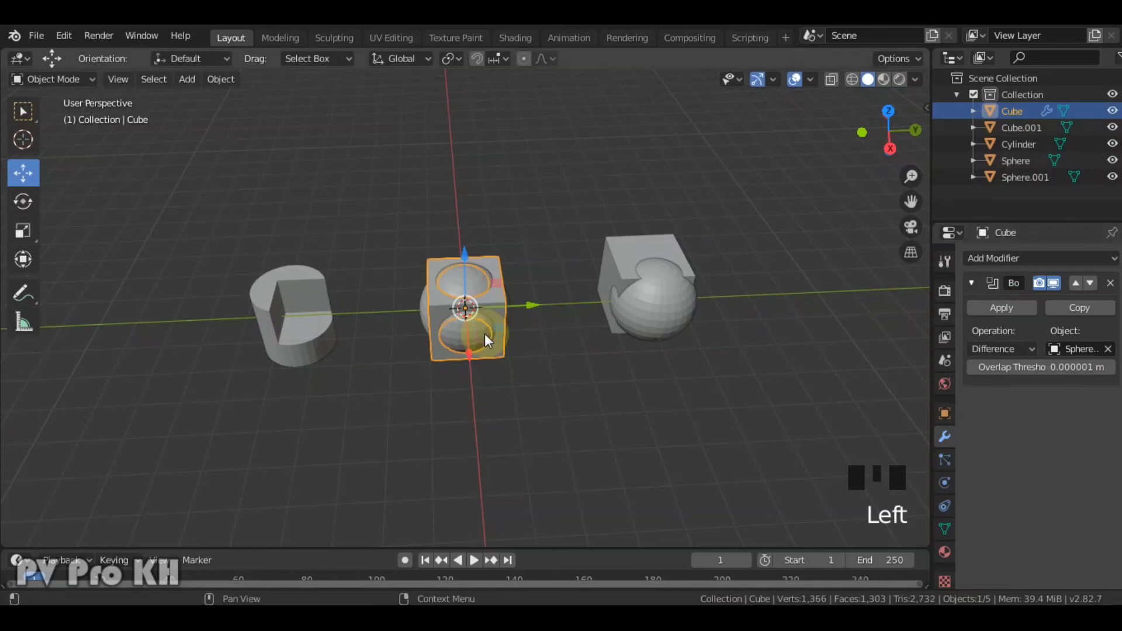
pyautogui.click(1029, 309)
pyautogui.rightClick(471, 342)
pyautogui.press('x')
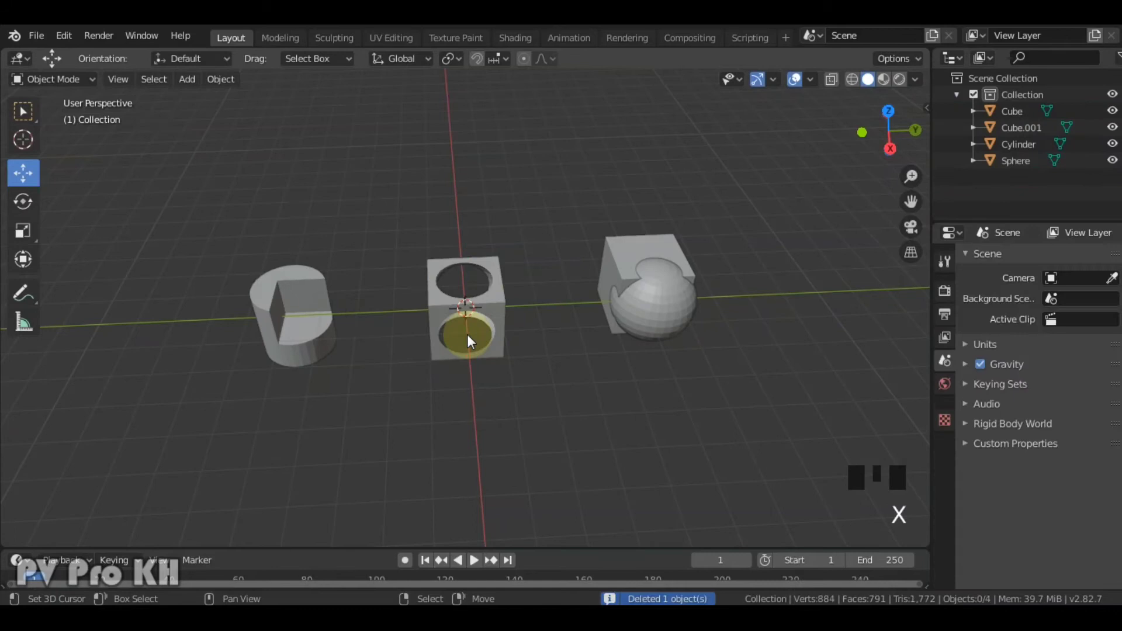
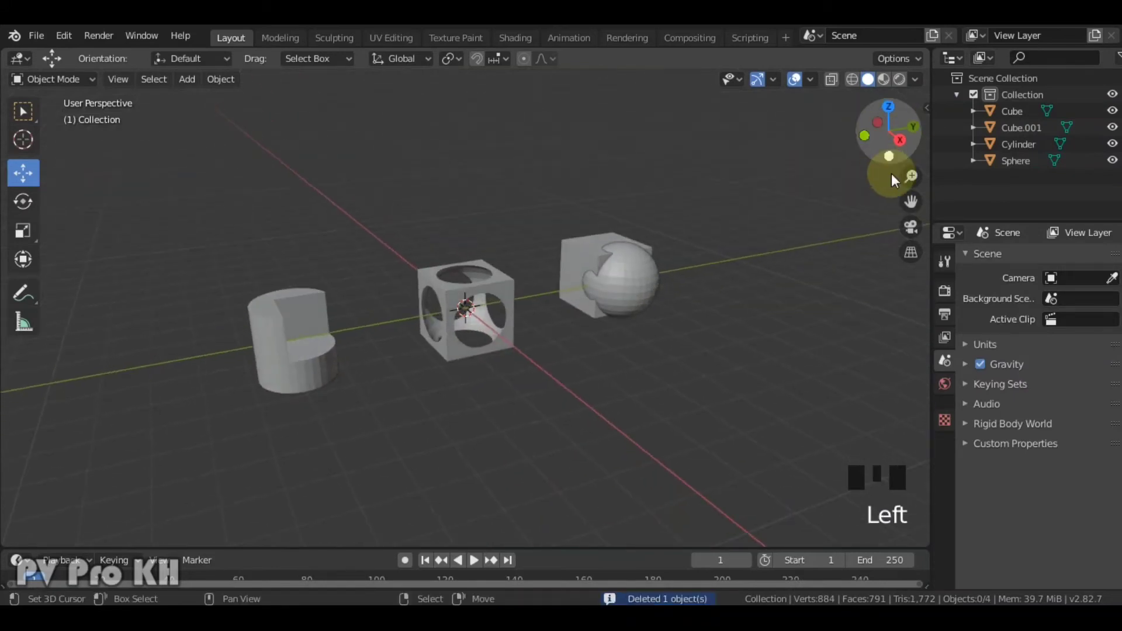
# Inspect the holed cube from other angles and snap the view to a straight side view.
pyautogui.click(20, 75)
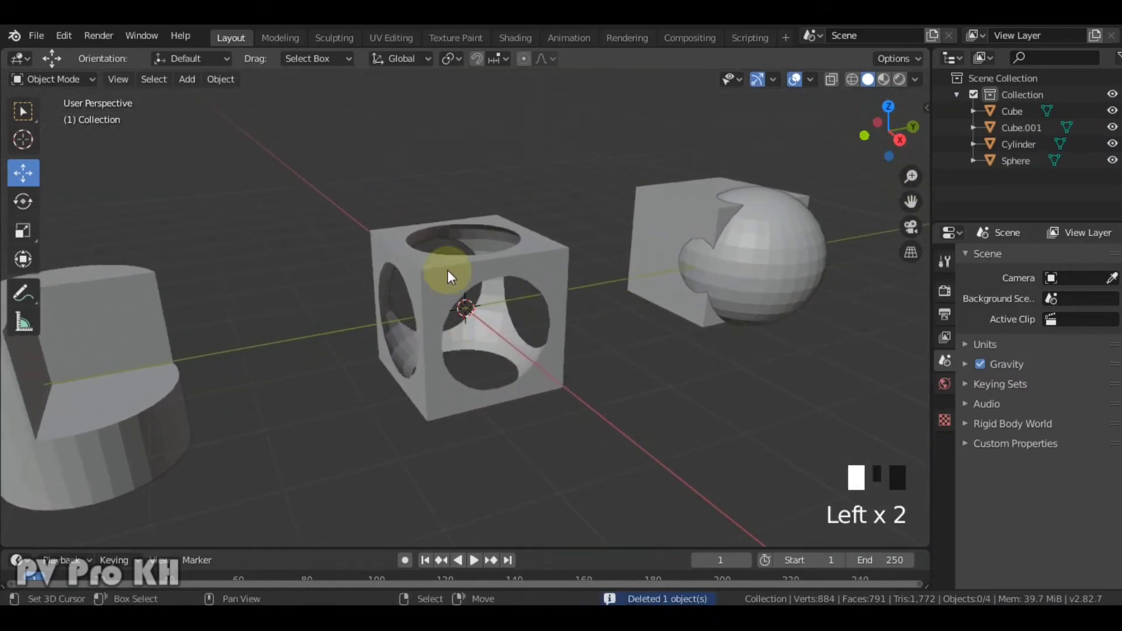
pyautogui.rightClick(453, 277)
pyautogui.press('Tab')
pyautogui.rightClick(54, 56)
pyautogui.rightClick(53, 56)
pyautogui.press('Tab')
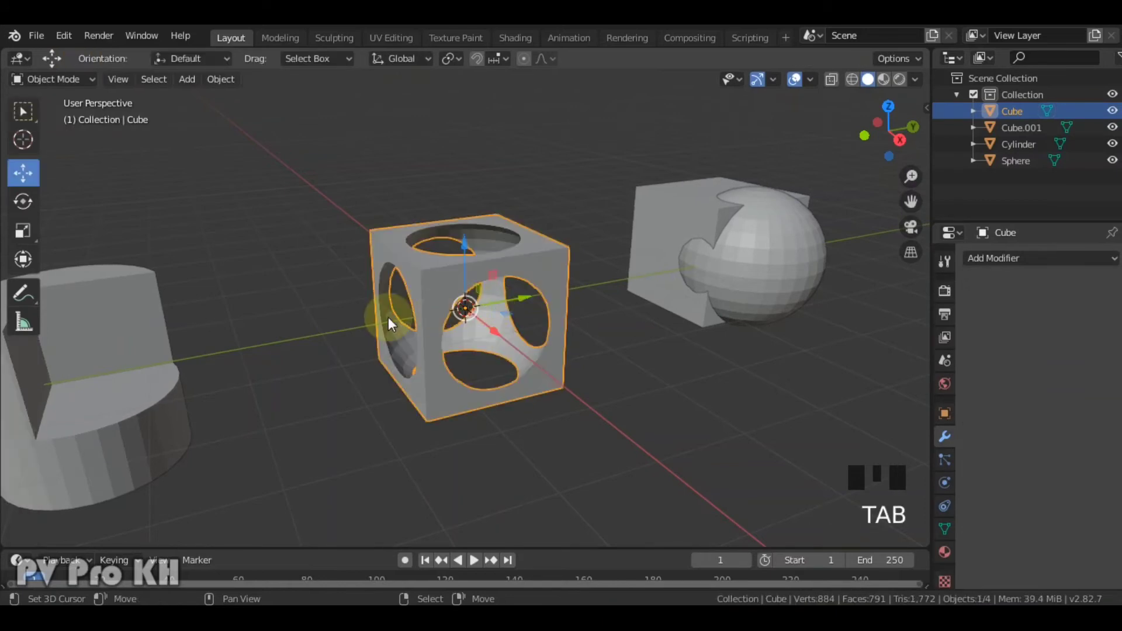
pyautogui.rightClick(331, 338)
pyautogui.click(881, 118)
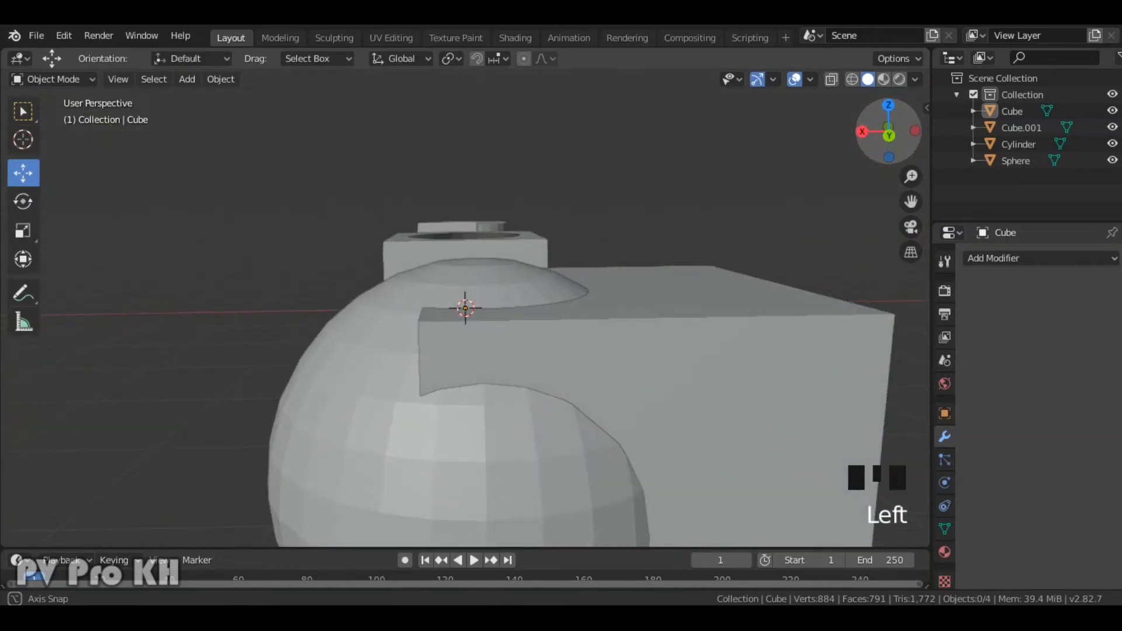
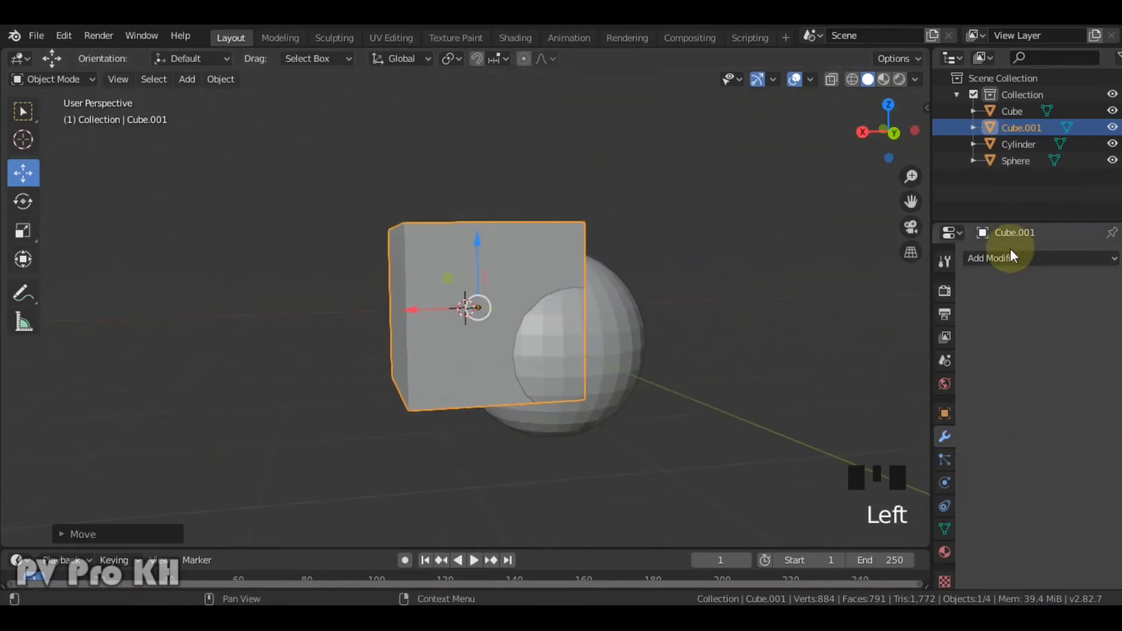
# Cut the right-hand sphere with a Boolean modifier using Cube.001 and apply it.
pyautogui.rightClick(628, 332)
pyautogui.click(1064, 272)
pyautogui.click(1060, 267)
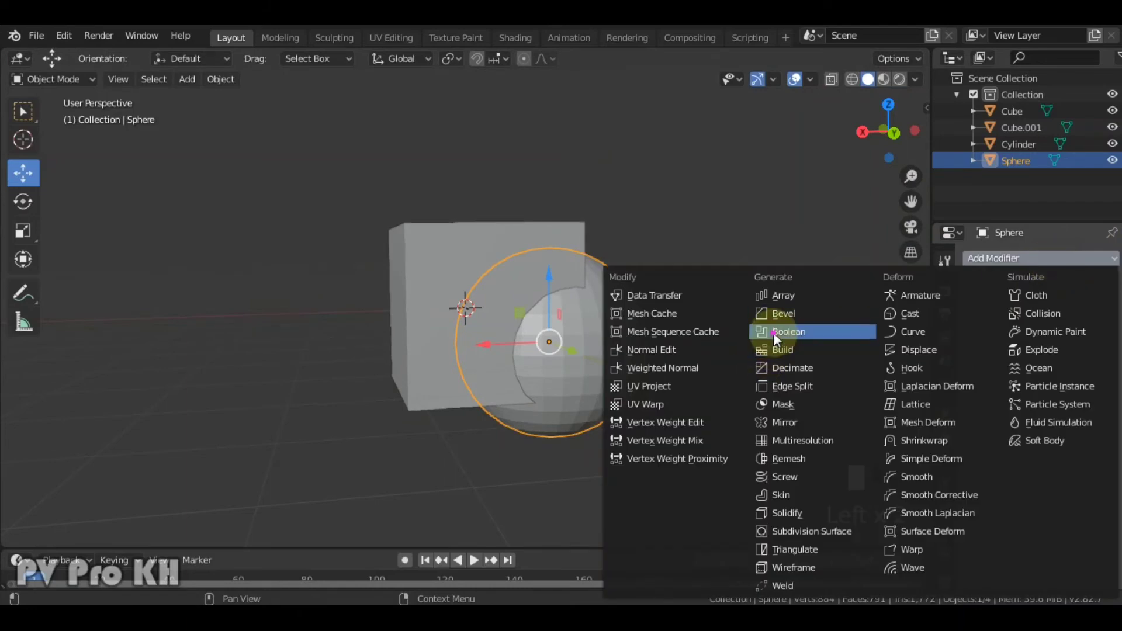
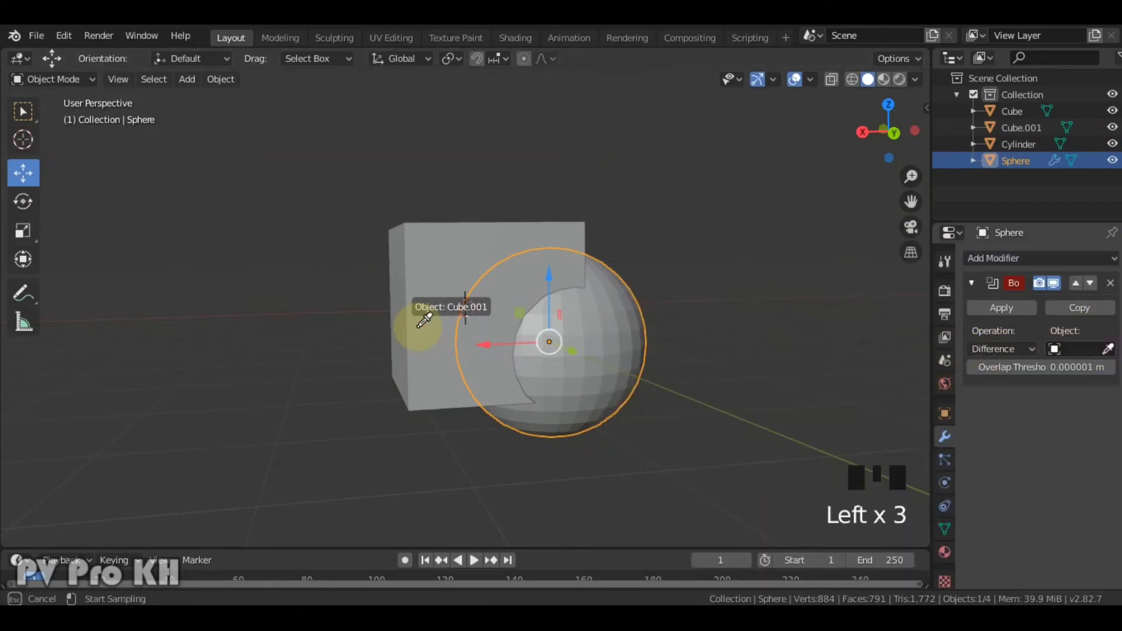
pyautogui.click(1006, 315)
# Delete the cube copy Cube.001 and view the scene from directly above.
pyautogui.rightClick(480, 299)
pyautogui.press('x')
pyautogui.click(887, 124)
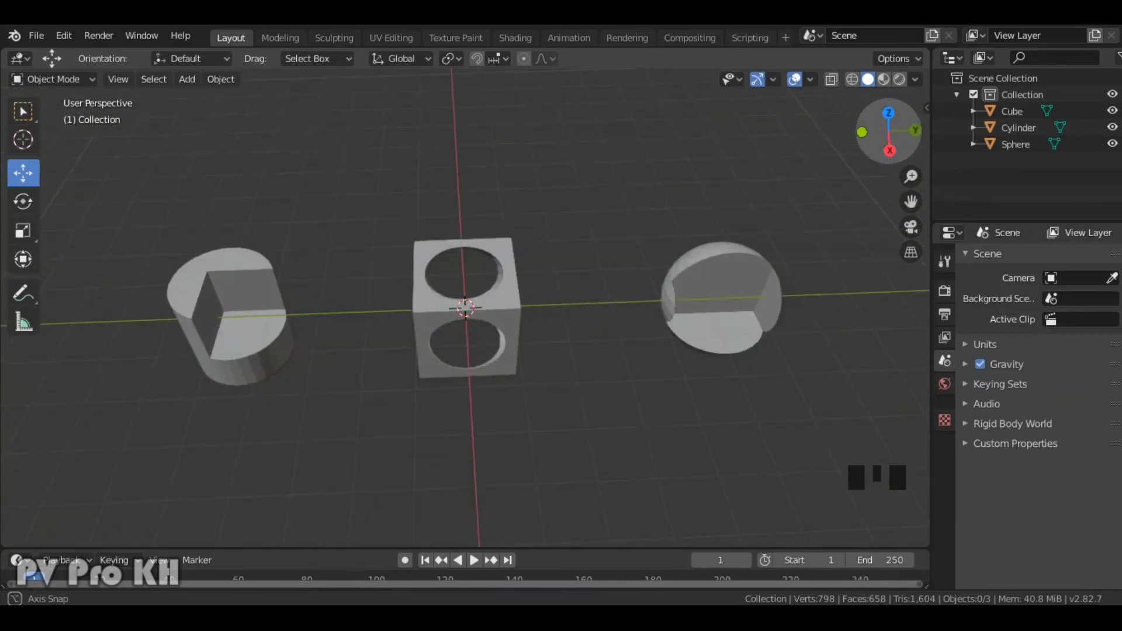
# Undo to restore Cube.001 and select a side face of it in Edit Mode.
pyautogui.press('ctrl+z')
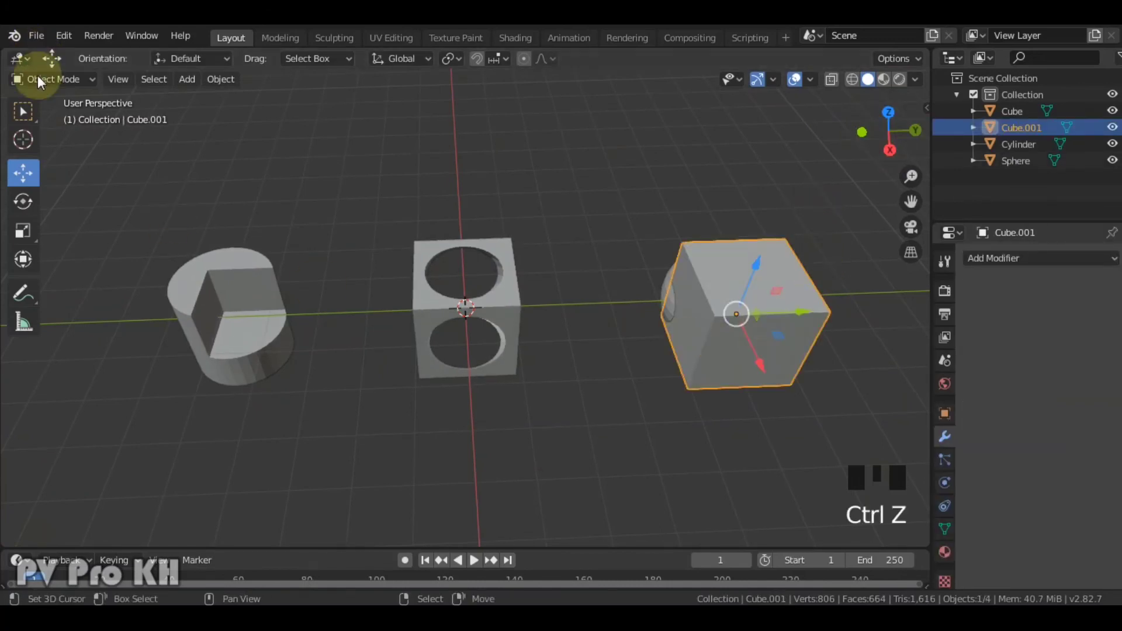
pyautogui.moveTo(43, 86); pyautogui.dragTo(53, 56)
pyautogui.press('3')
pyautogui.rightClick(53, 56)
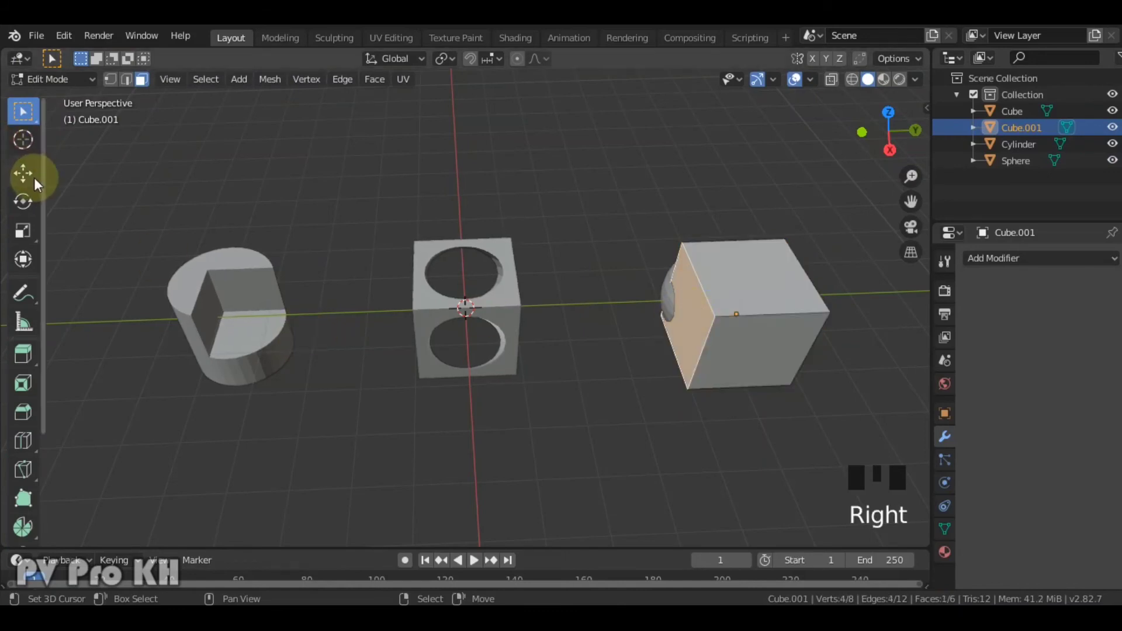
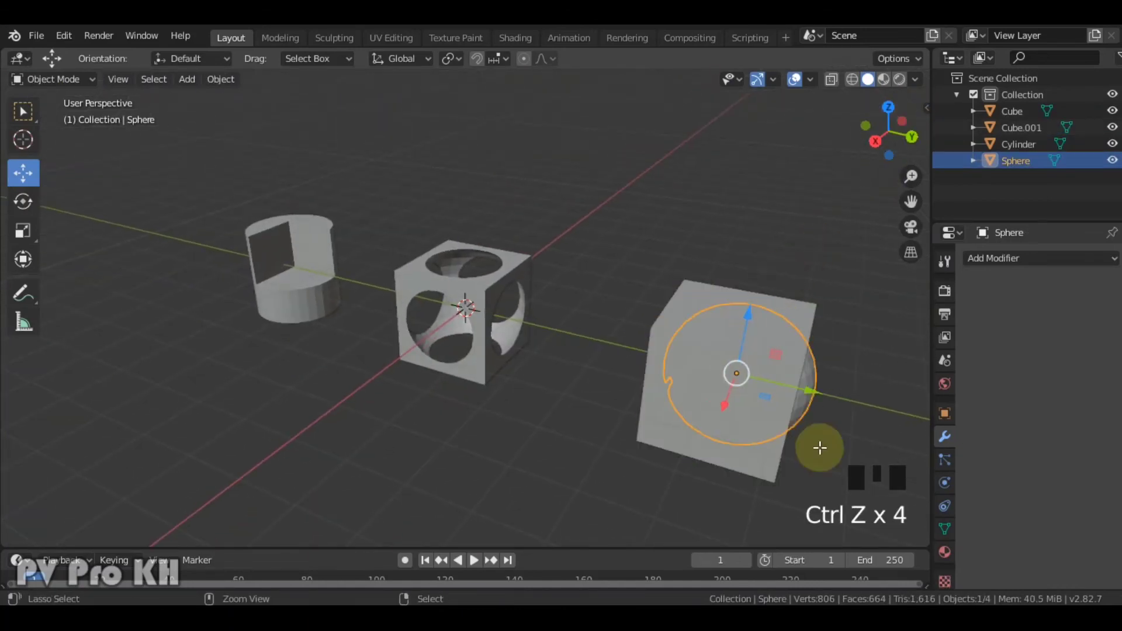
# Move the cube copy's face outward so it reaches the sphere's middle for the difference cut.
pyautogui.press('ctrl+z')
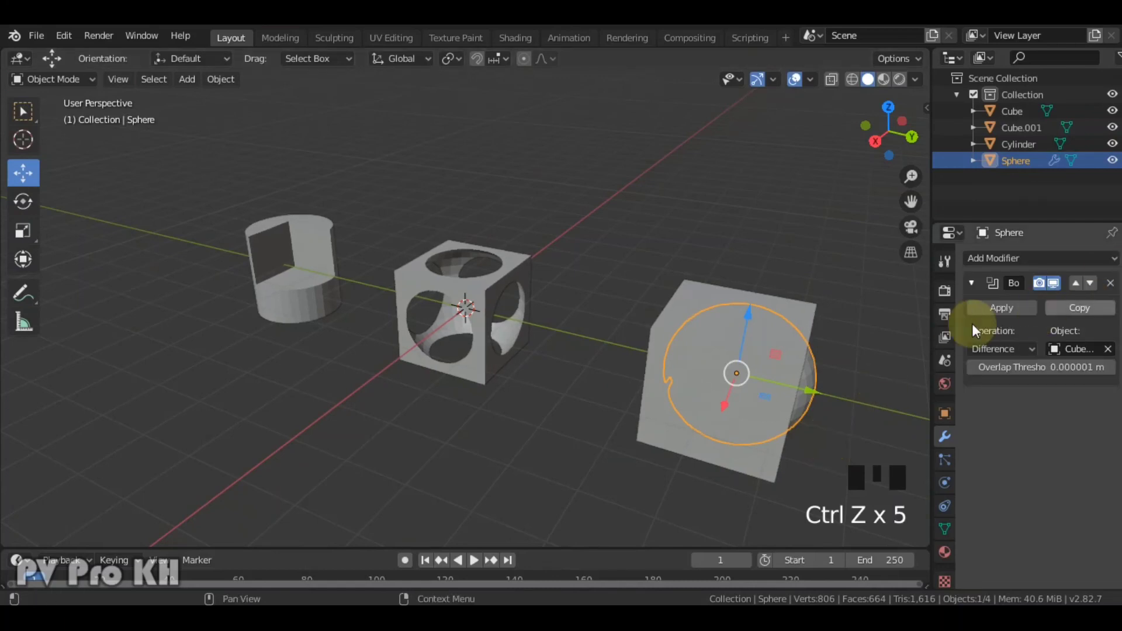
pyautogui.moveTo(70, 87); pyautogui.dragTo(691, 402)
pyautogui.press('Tab')
pyautogui.rightClick(690, 403)
pyautogui.press('Tab')
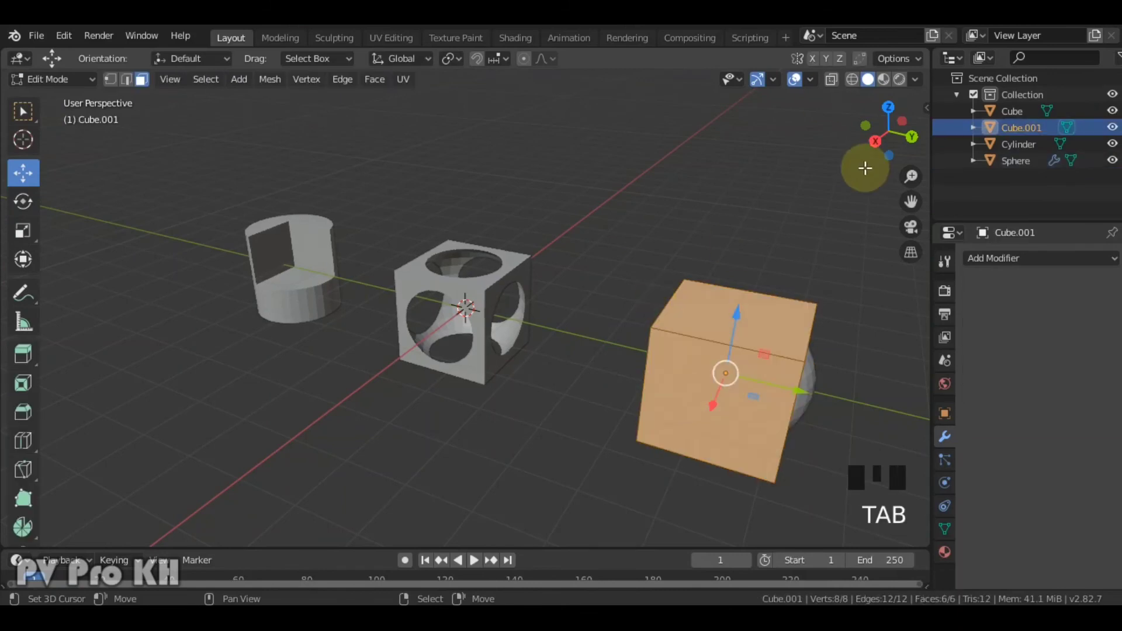